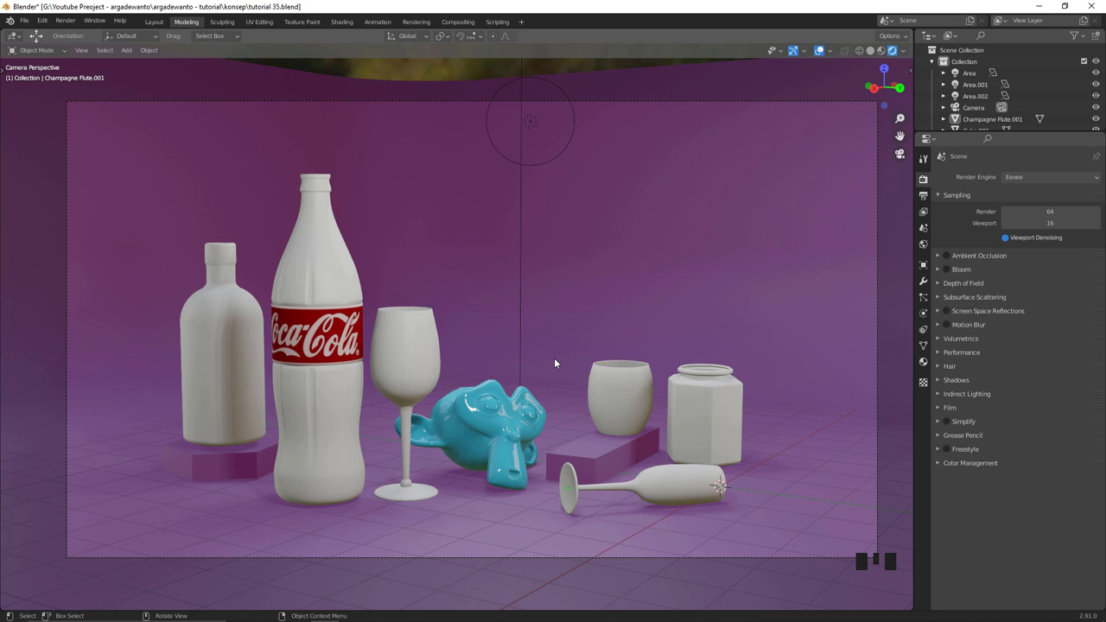
Select the Wine Glass Small.005 object in the camera viewport.
left_click(414, 345)
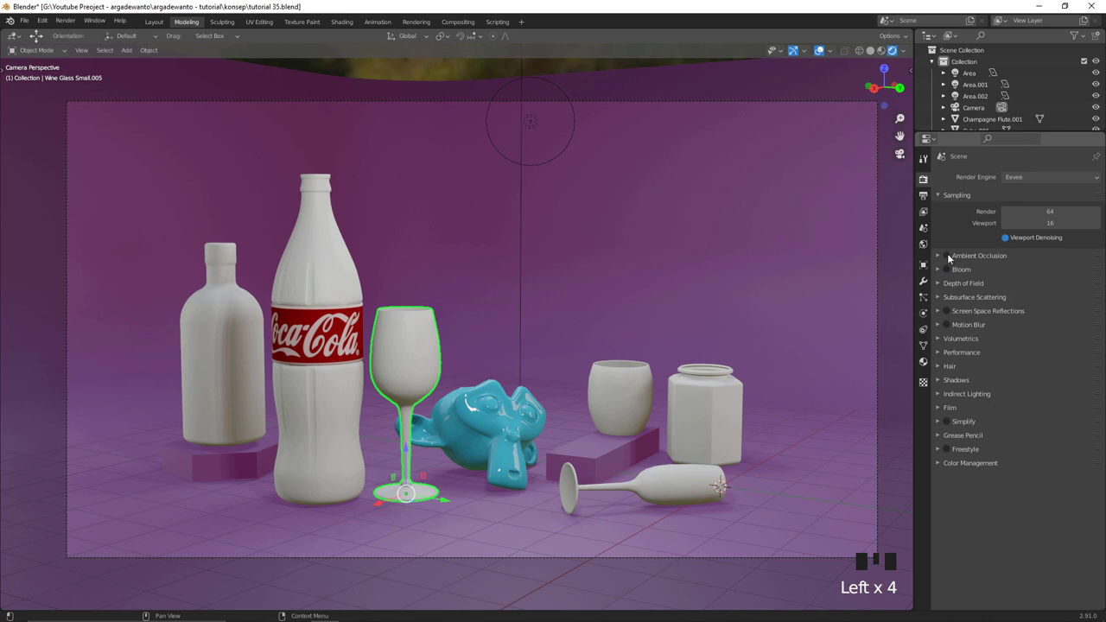
Enable Screen Space Reflections and refraction in Eevee's render settings and expand their options.
left_click(949, 256)
left_click(949, 273)
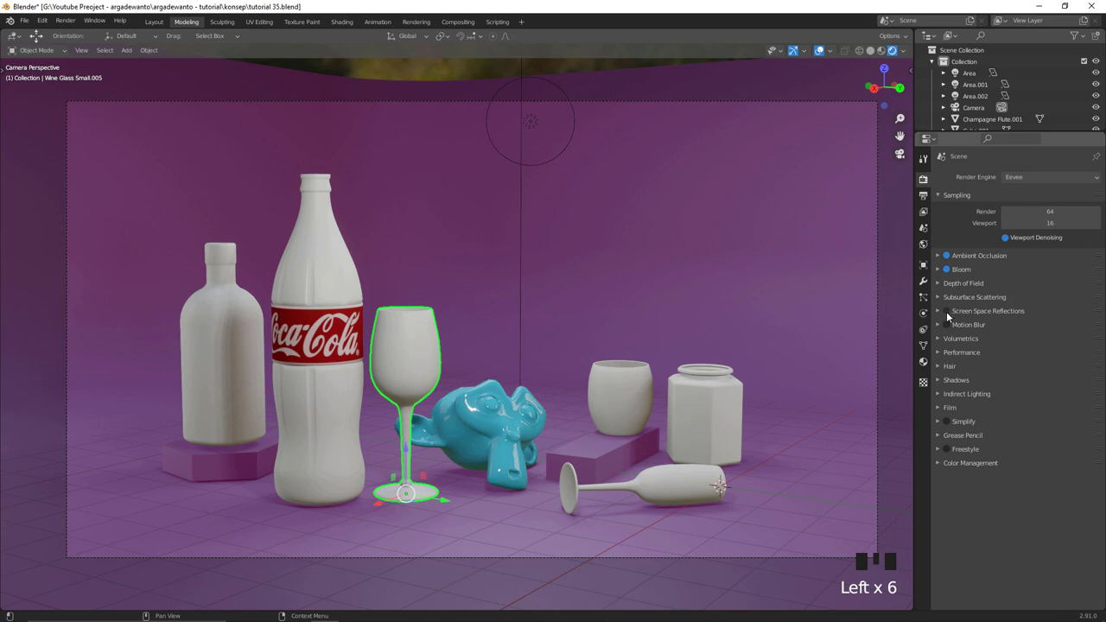
left_click_drag(950, 314, 1001, 337)
left_click(1006, 330)
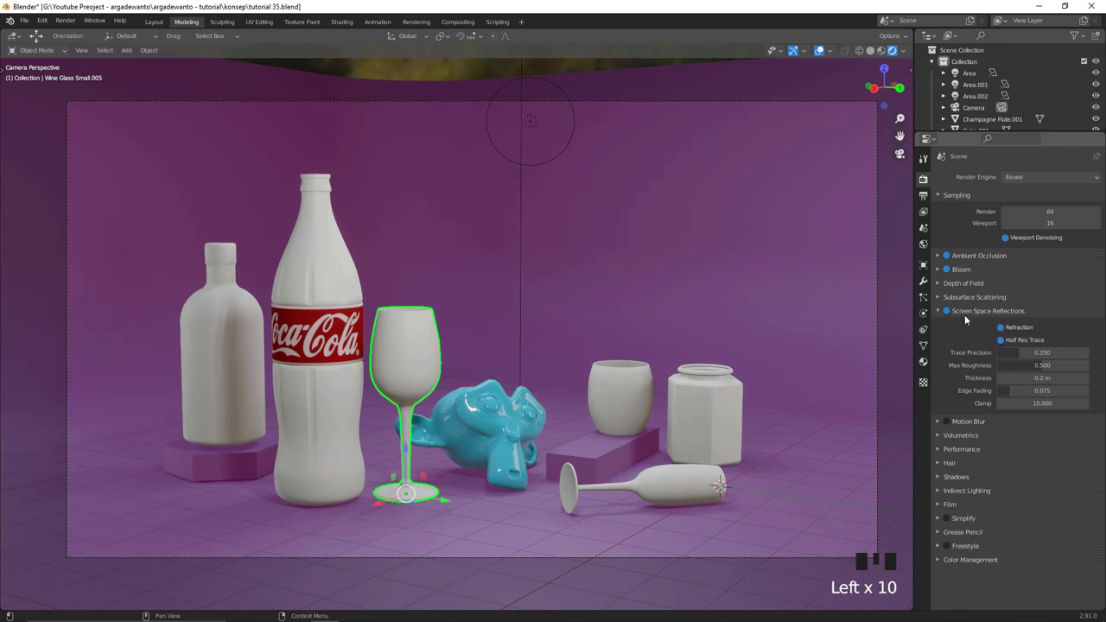
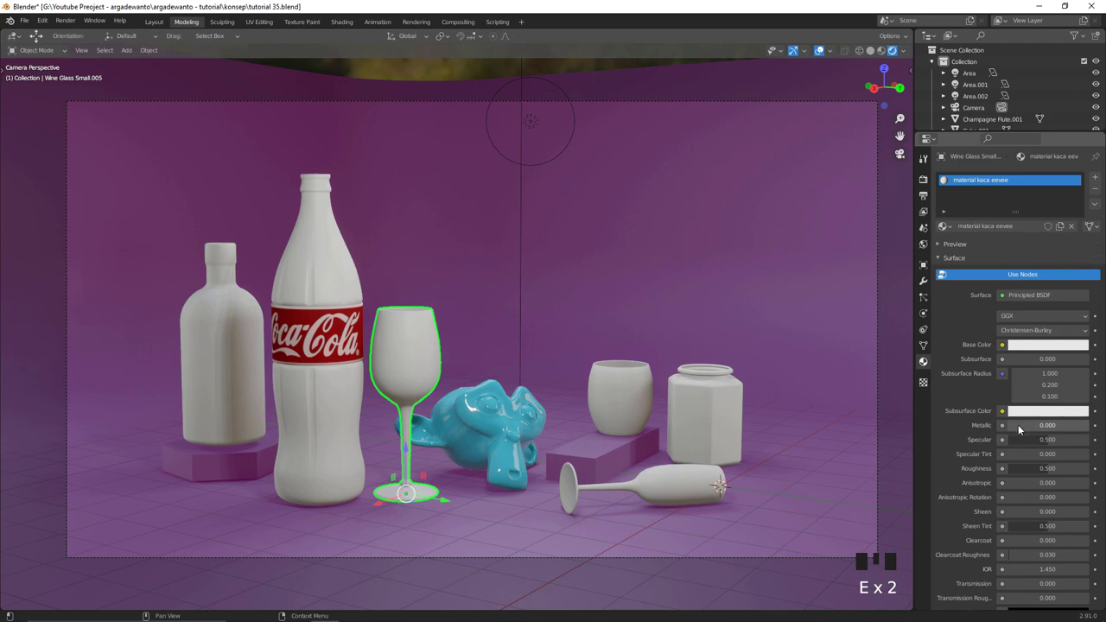
Scroll the Material Properties down to the Settings panel for blend mode and backface options.
left_click_drag(1042, 430, 1009, 551)
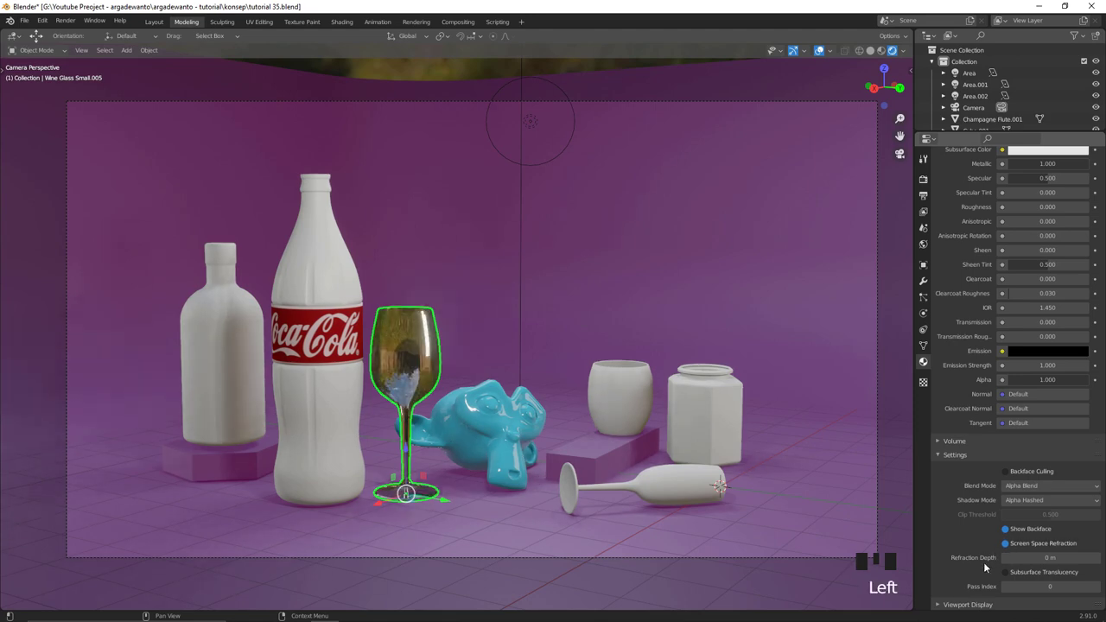
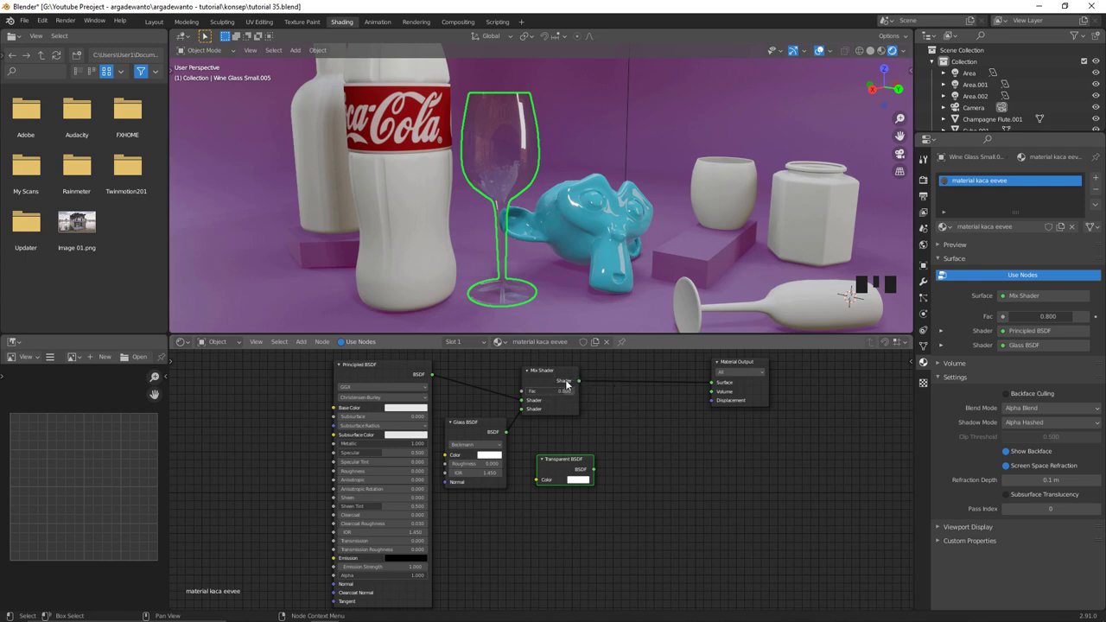
Duplicate the Mix Shader onto the link to Material Output and wire the Transparent BSDF into it.
left_click_drag(572, 375, 640, 405)
key("ctrl+v")
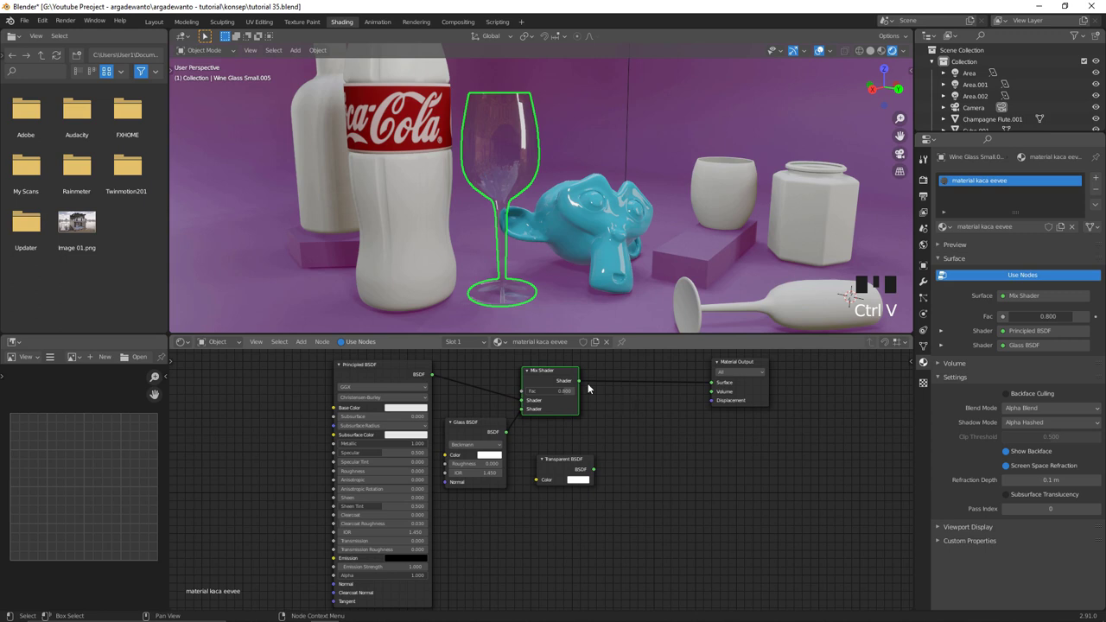
left_click(571, 374)
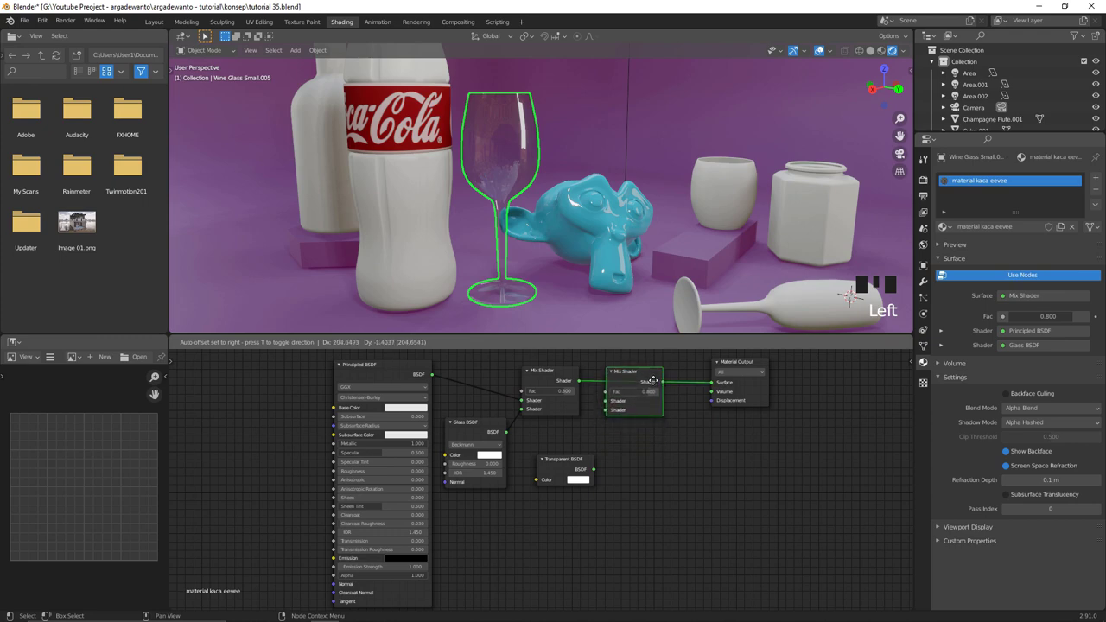
left_click(653, 378)
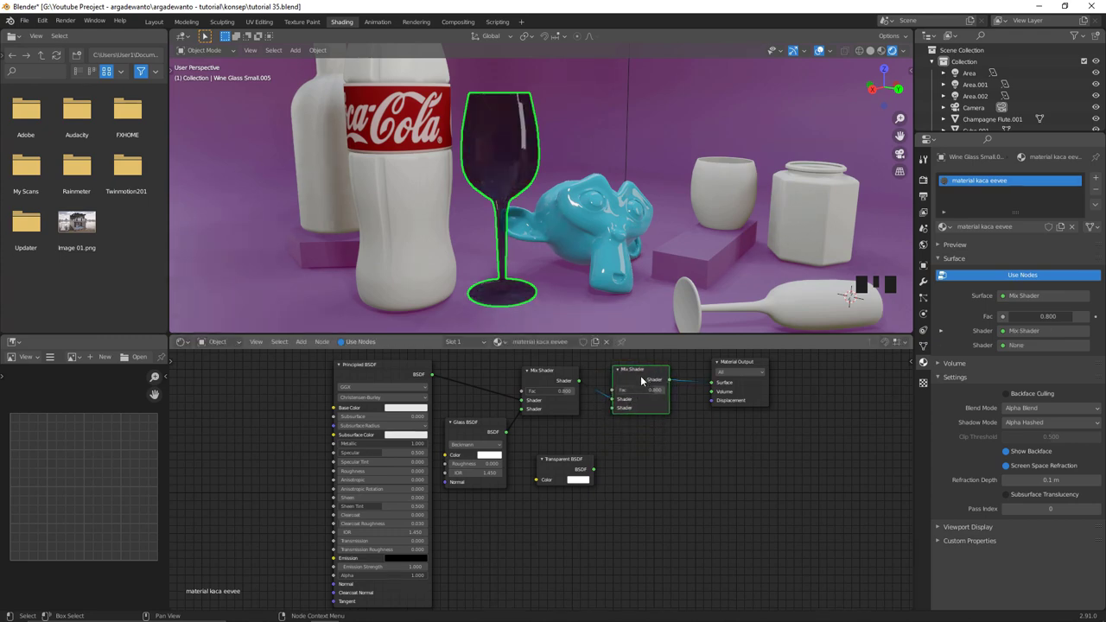
left_click_drag(590, 461, 609, 411)
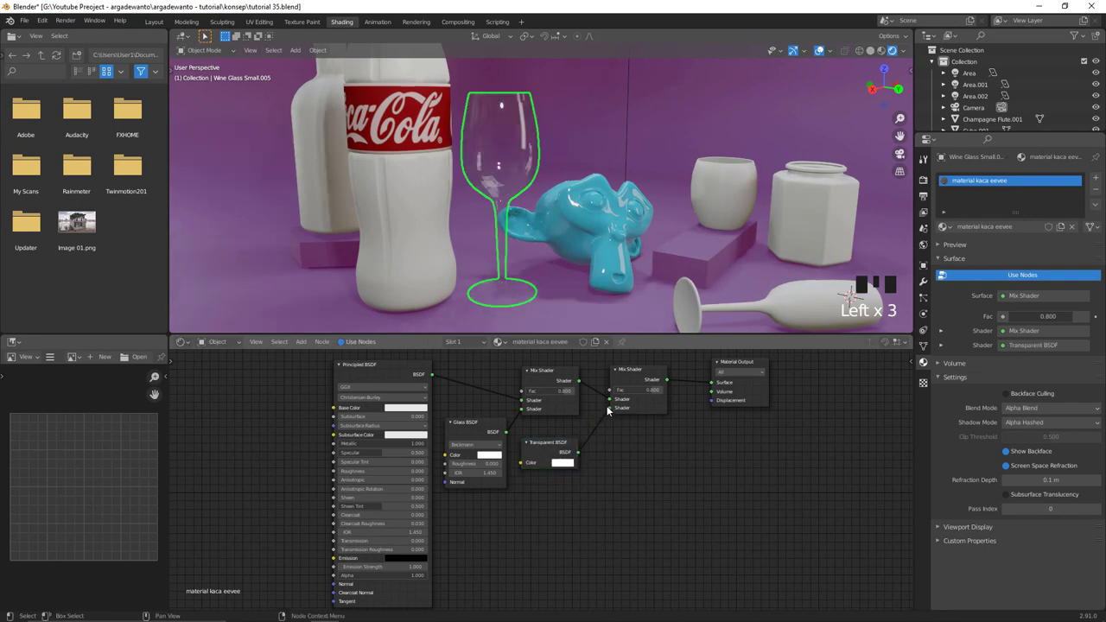
Lower the Glass BSDF's IOR to 0.850.
left_click_drag(660, 371, 512, 467)
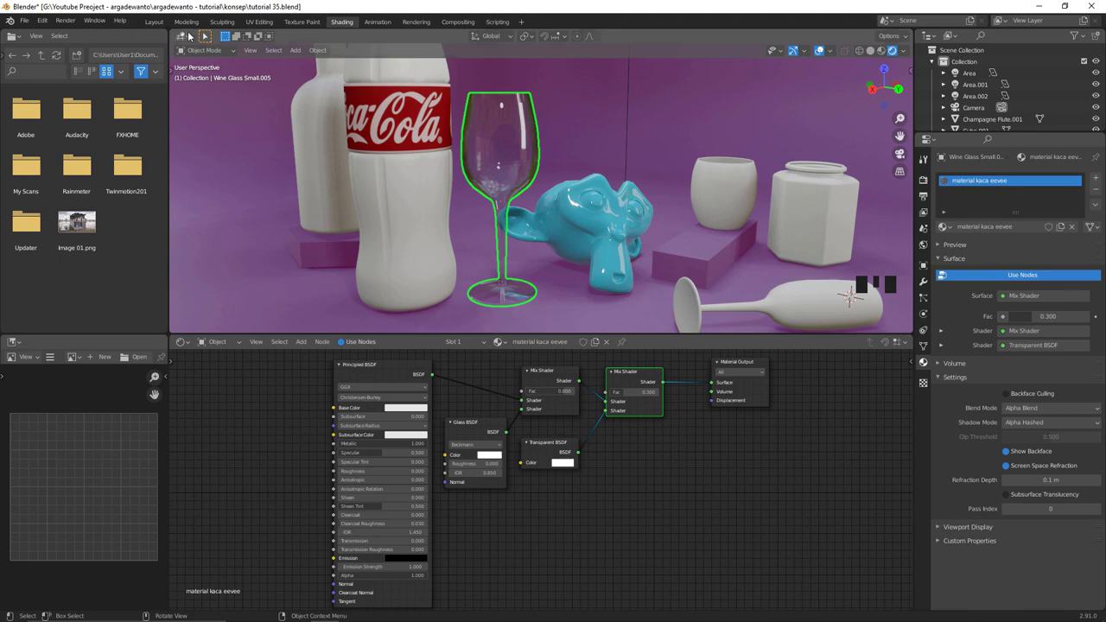
Leave Edit Mode and return to Object Mode with the wine glass selected.
left_click(188, 25)
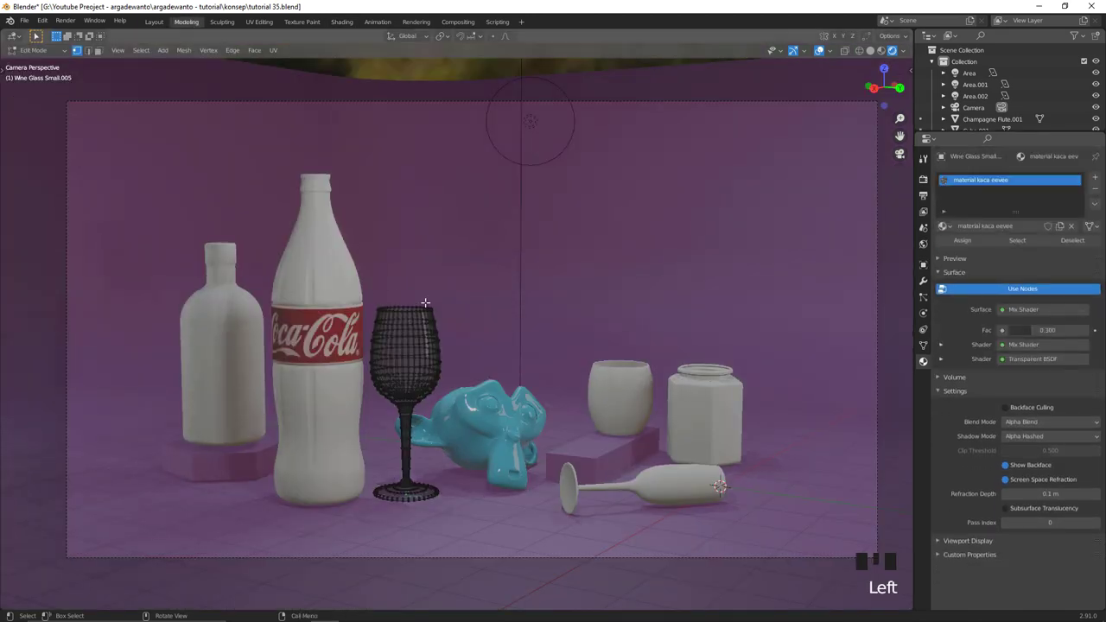
key("Tab")
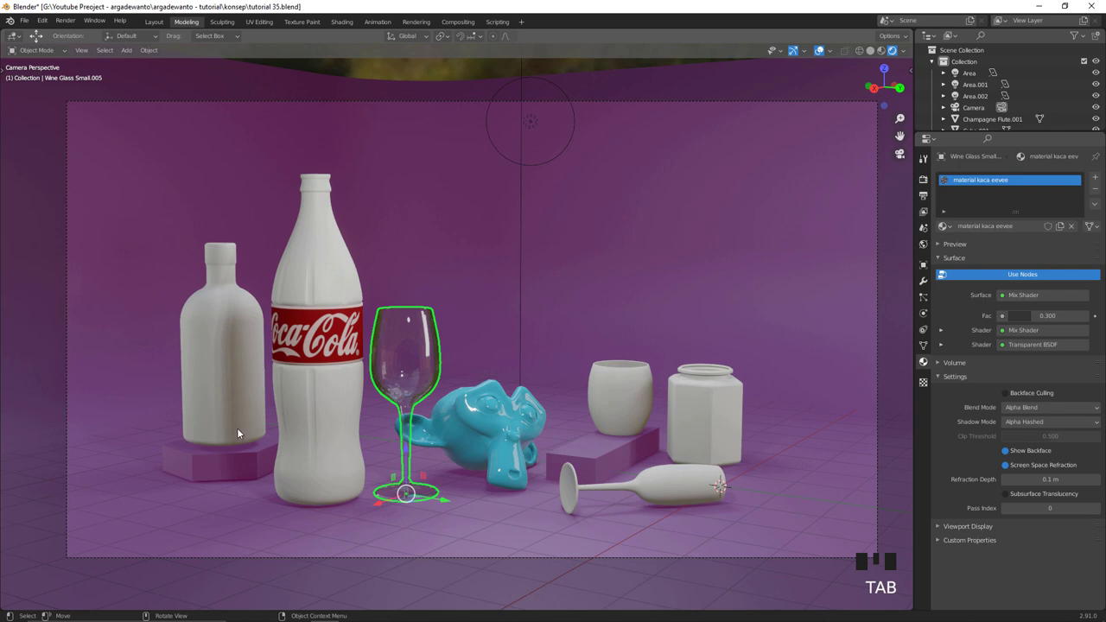
Link the wine glass's glass material to the bottles, cup, hexagonal jar and champagne flute, then deselect all.
left_click(238, 427)
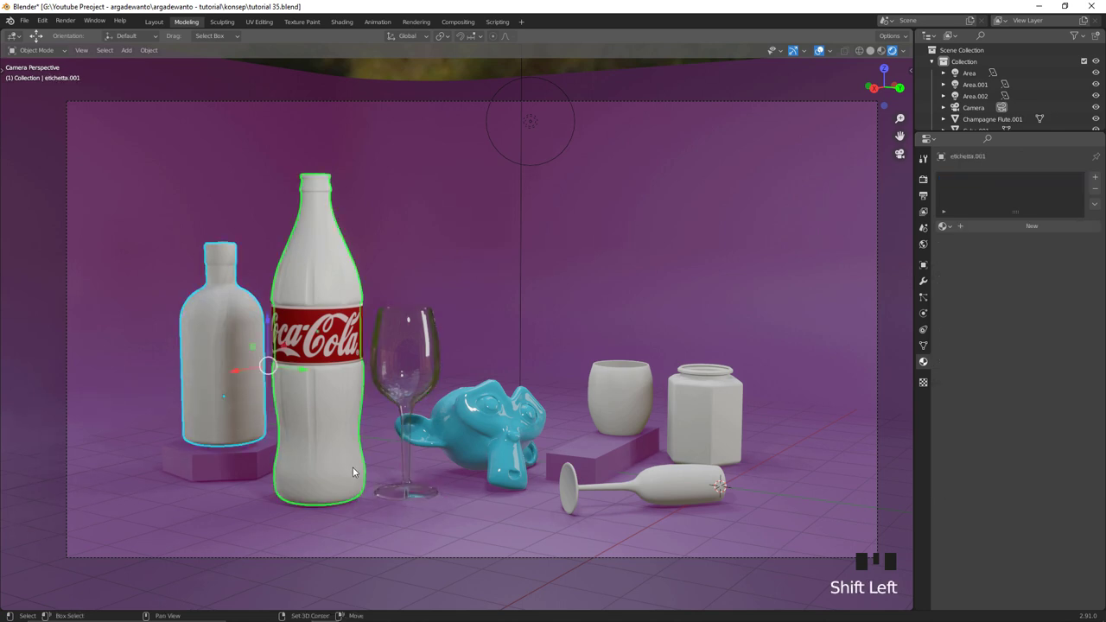
left_click(633, 423)
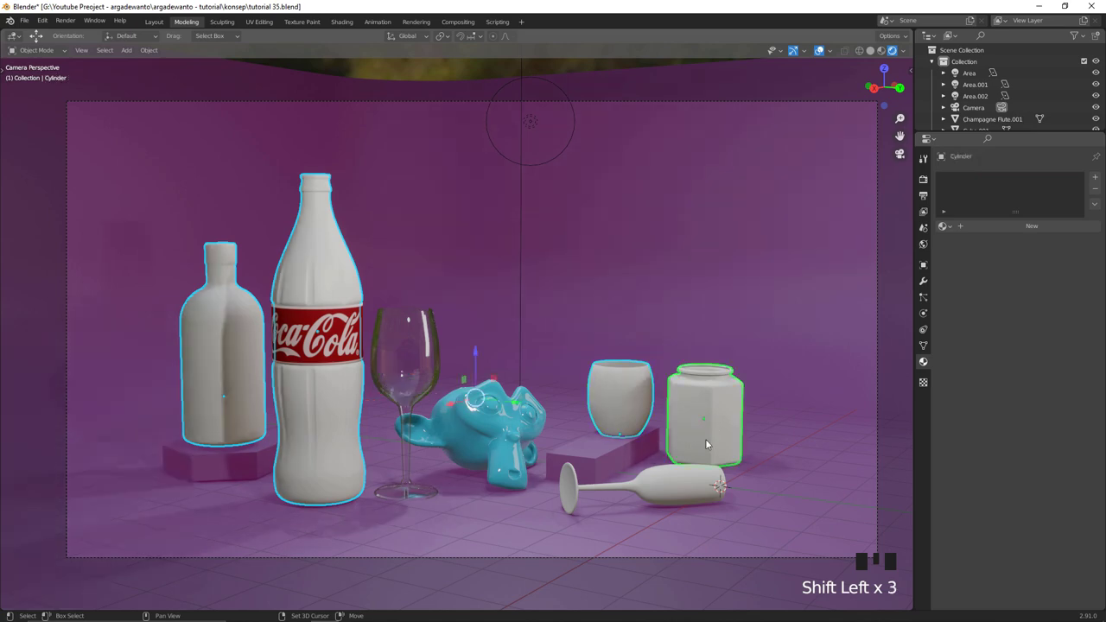
left_click(680, 478)
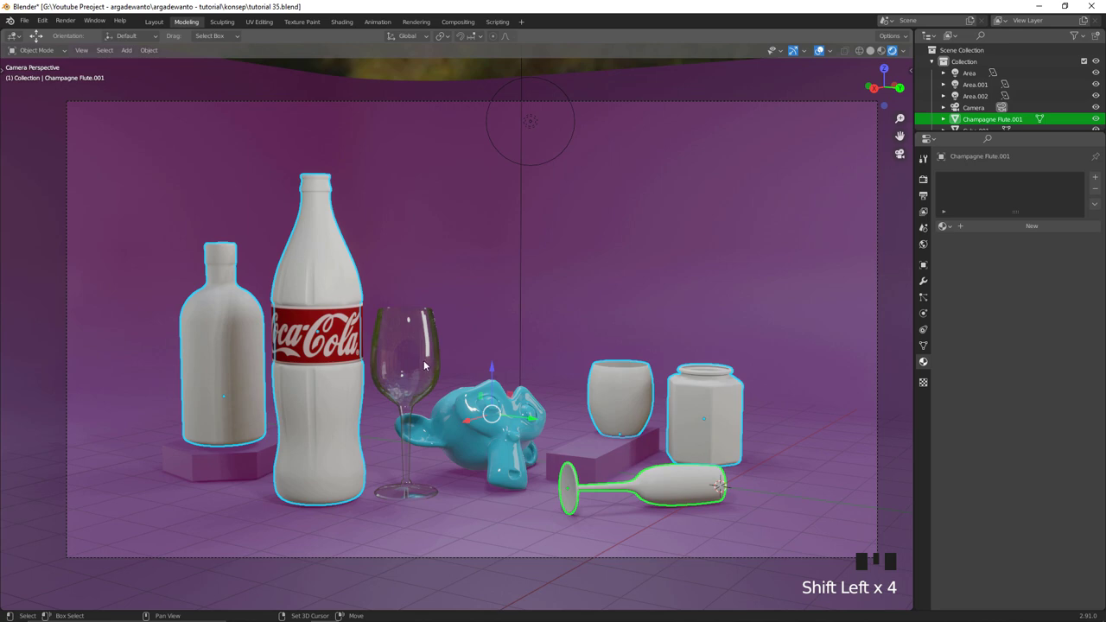
left_click(423, 366)
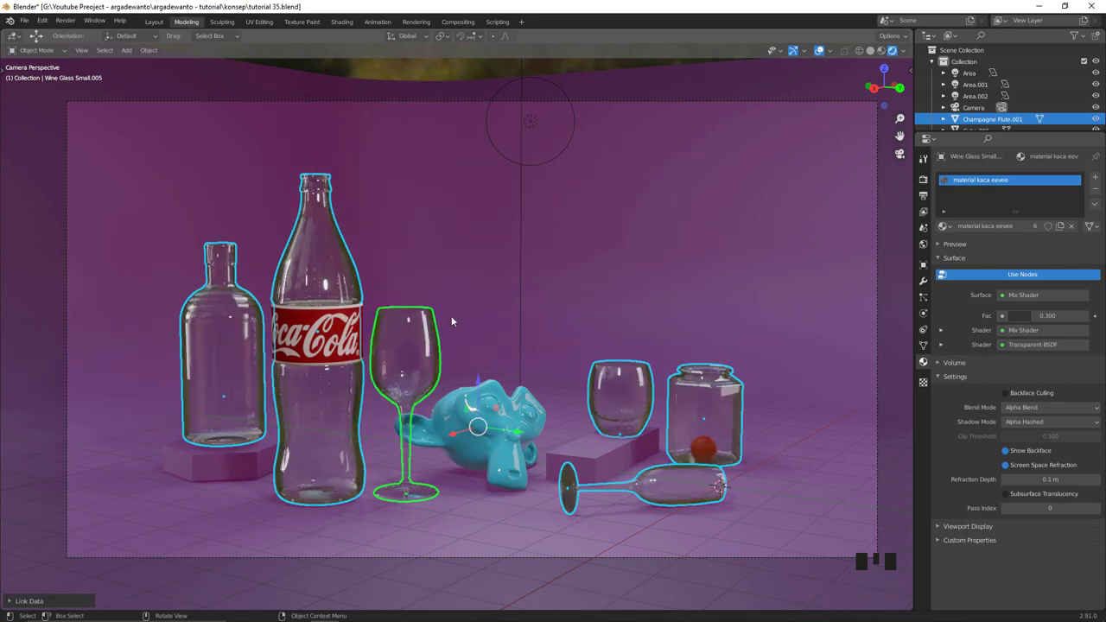
key("alt+a")
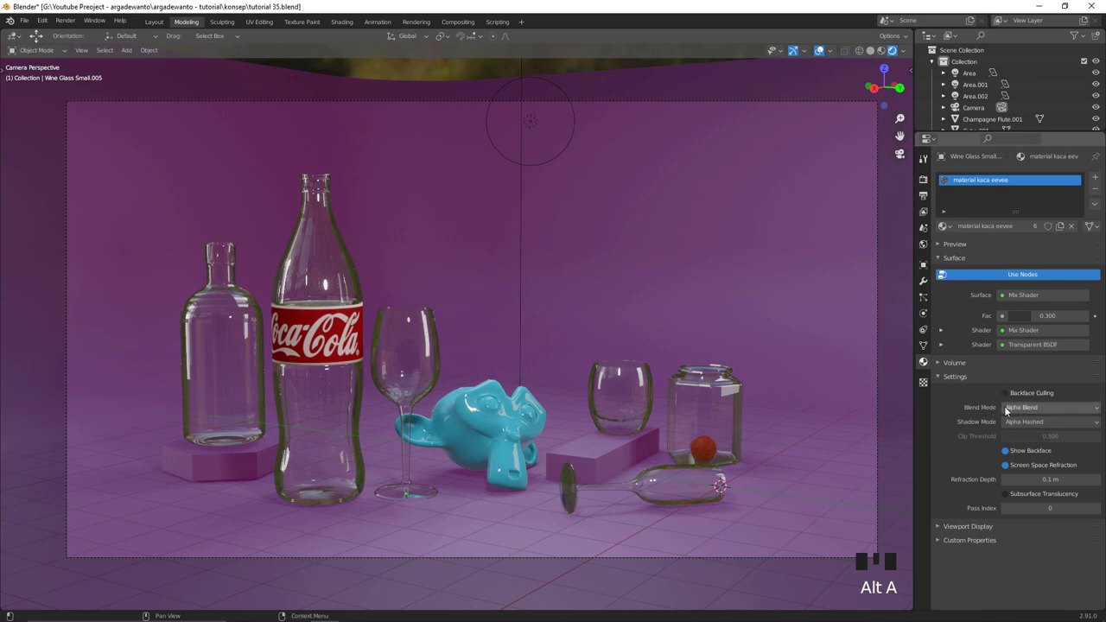
Enable Backface Culling on the shared glass material and keep Show Backface on after comparing.
left_click(1011, 398)
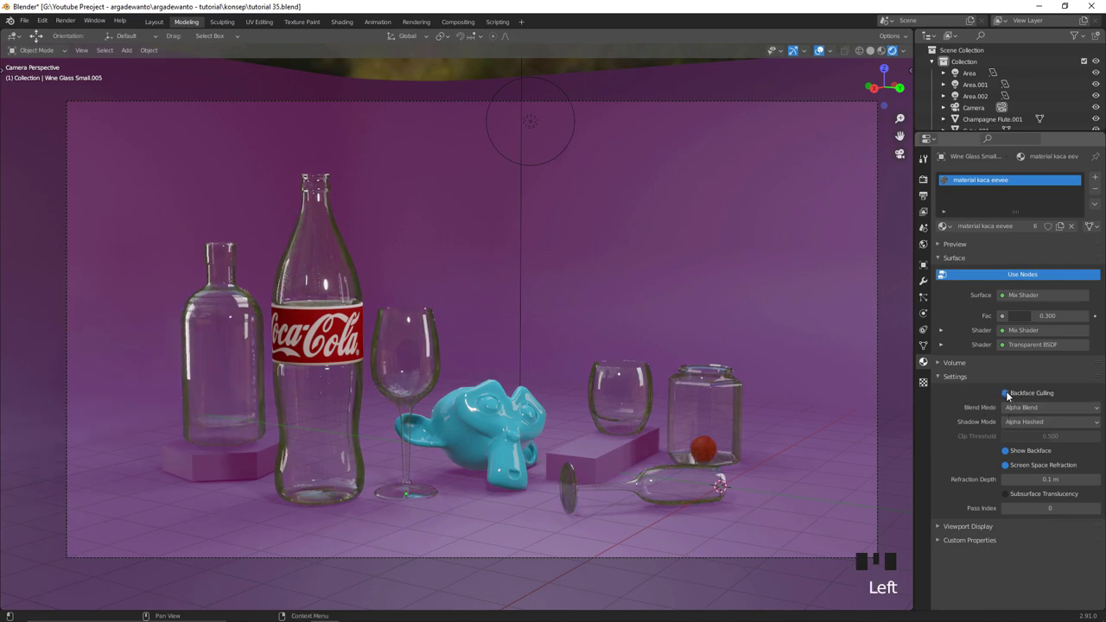
left_click(1008, 397)
left_click(1013, 399)
left_click(1011, 453)
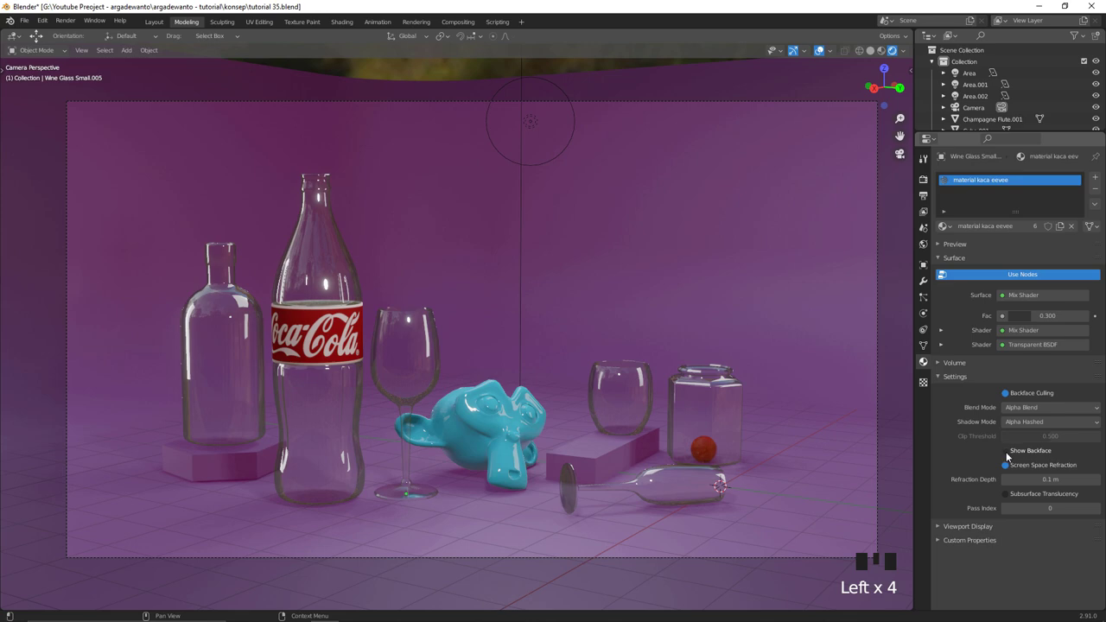
left_click(1011, 456)
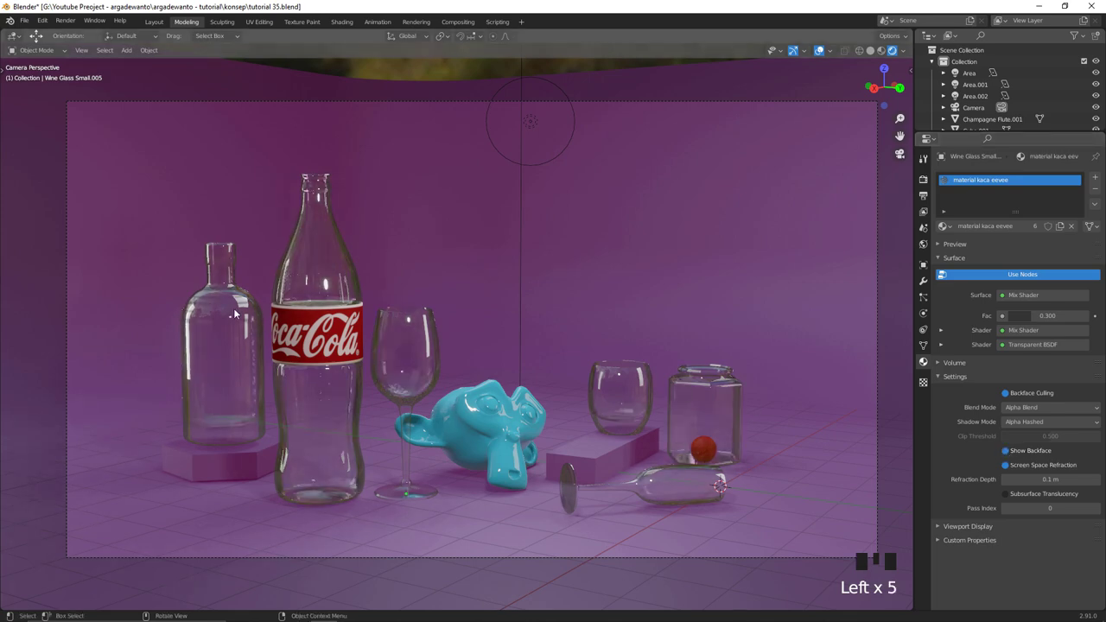
left_click_drag(244, 297, 1010, 453)
left_click(1010, 453)
left_click_drag(558, 310, 1011, 455)
left_click(1011, 455)
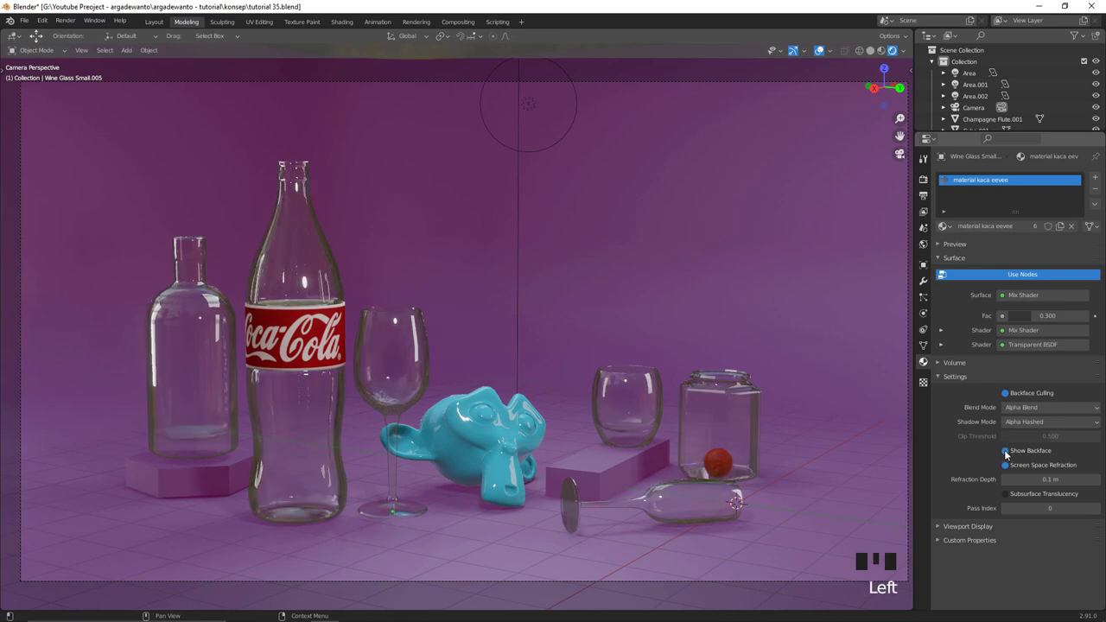